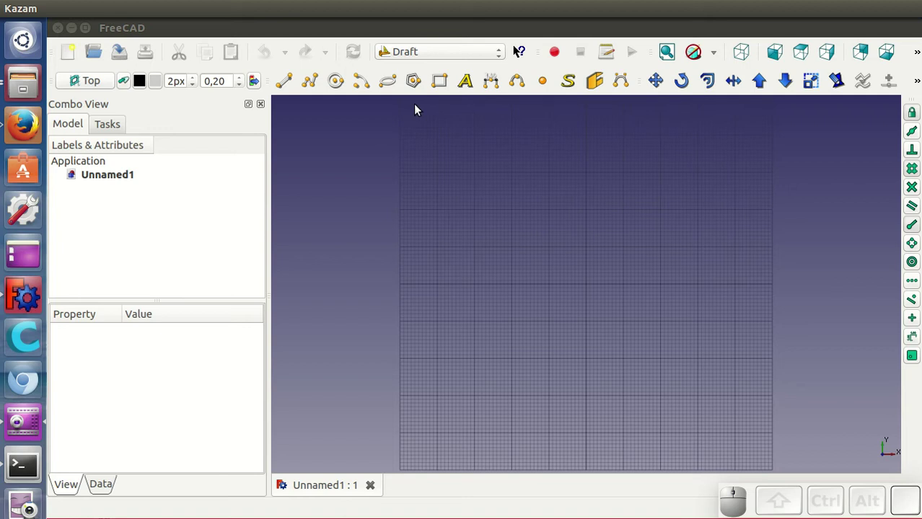
# Step: Draw a filled 3-sided Draft polygon with a centre point and radius near the top of the grid
pyautogui.click(415, 81)
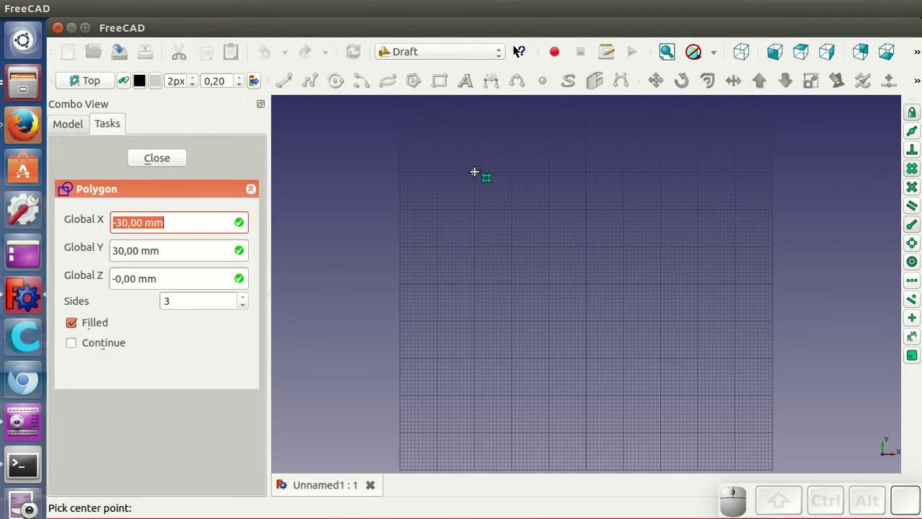
pyautogui.click(479, 177)
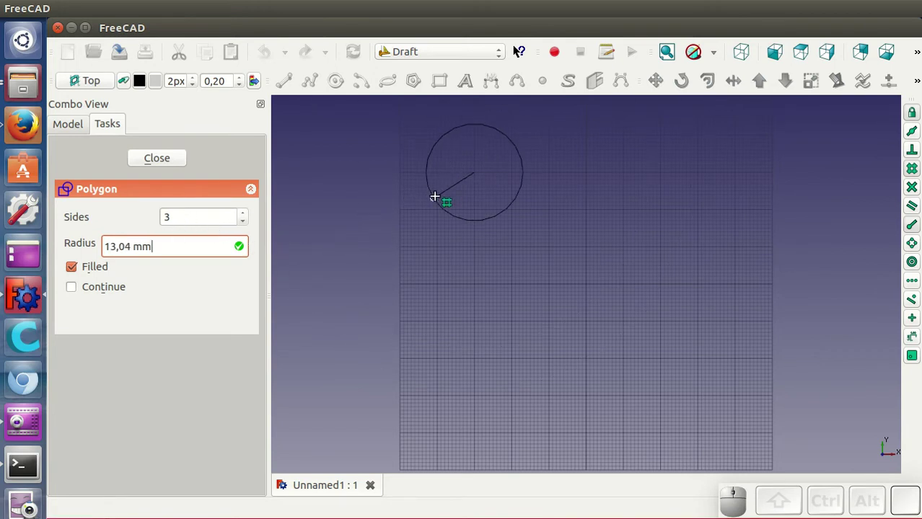
pyautogui.click(518, 212)
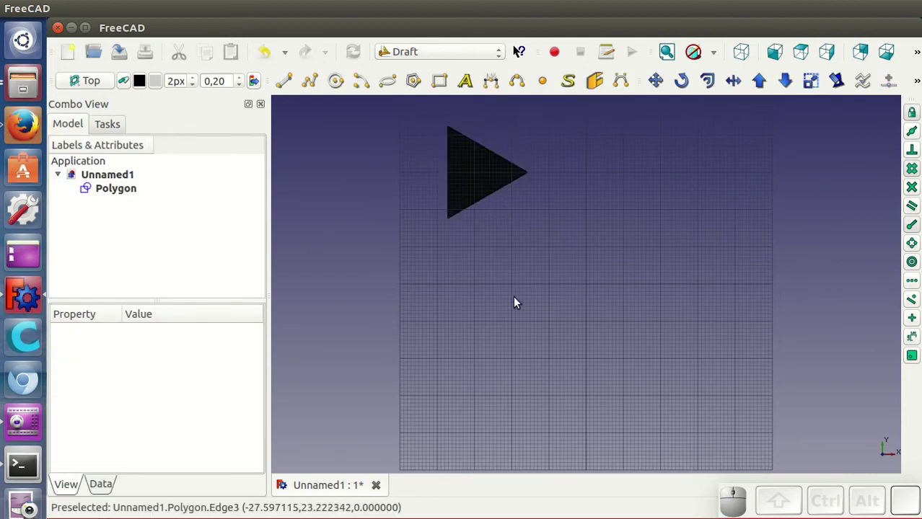
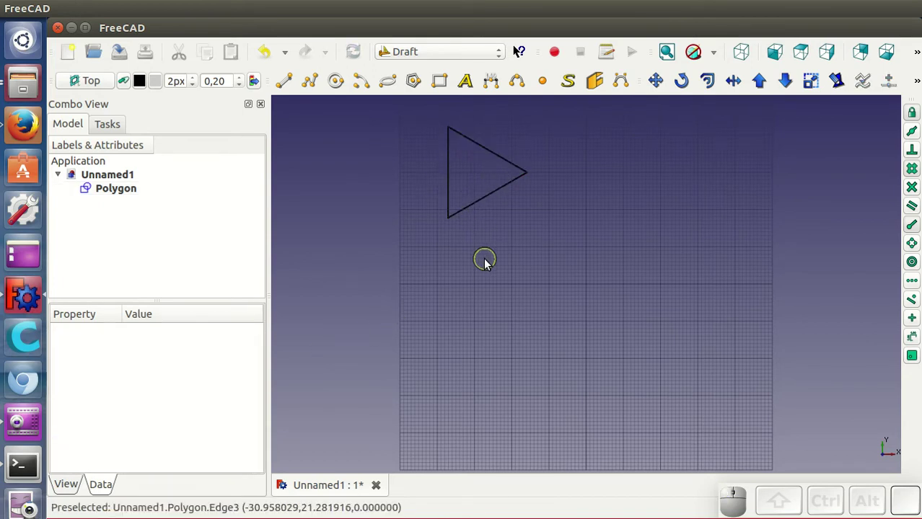
# Step: Turn Make Face off and set Faces Number to 5 on the Polygon
pyautogui.click(126, 196)
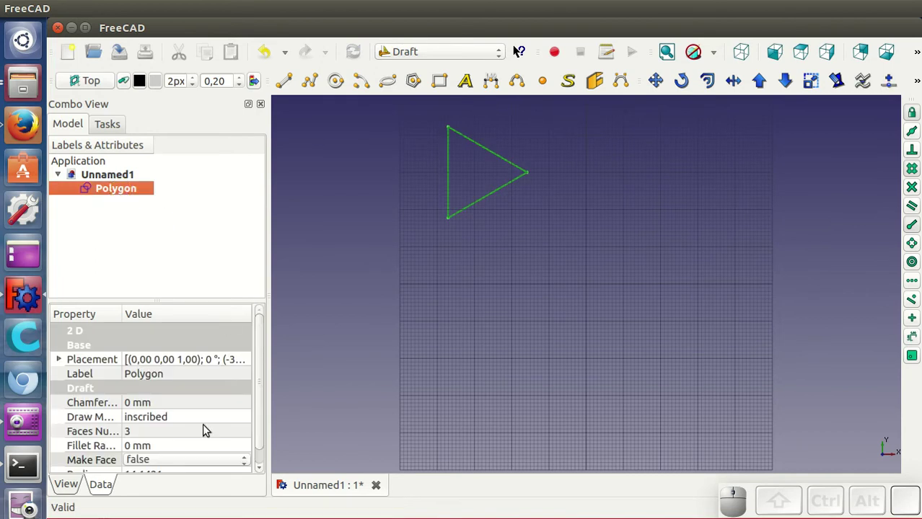
pyautogui.click(148, 435)
pyautogui.scroll(3)
pyautogui.scroll(3)
pyautogui.click(199, 406)
pyautogui.click(466, 272)
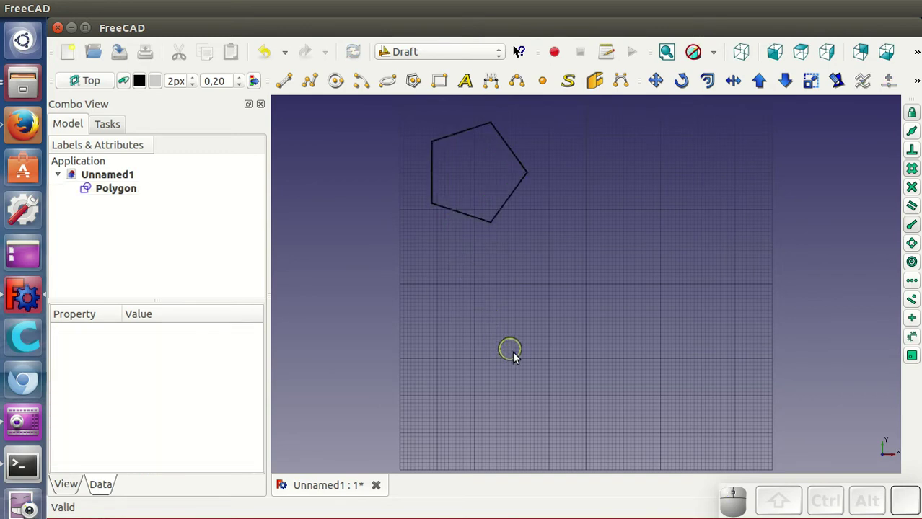
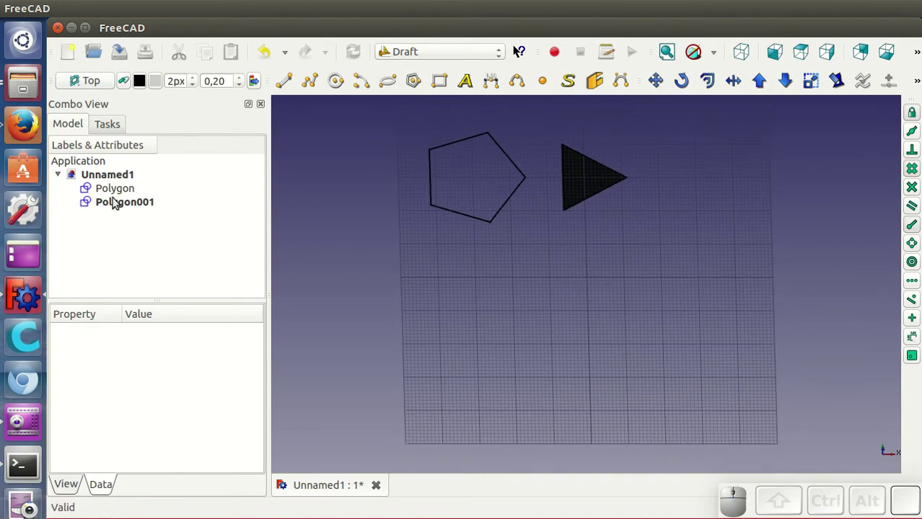
# Step: Give the second triangle Polygon001 a Chamfer Size of 4 mm
pyautogui.scroll(3)
pyautogui.moveTo(541, 263); pyautogui.dragTo(541, 343)
pyautogui.click(575, 221)
pyautogui.click(179, 398)
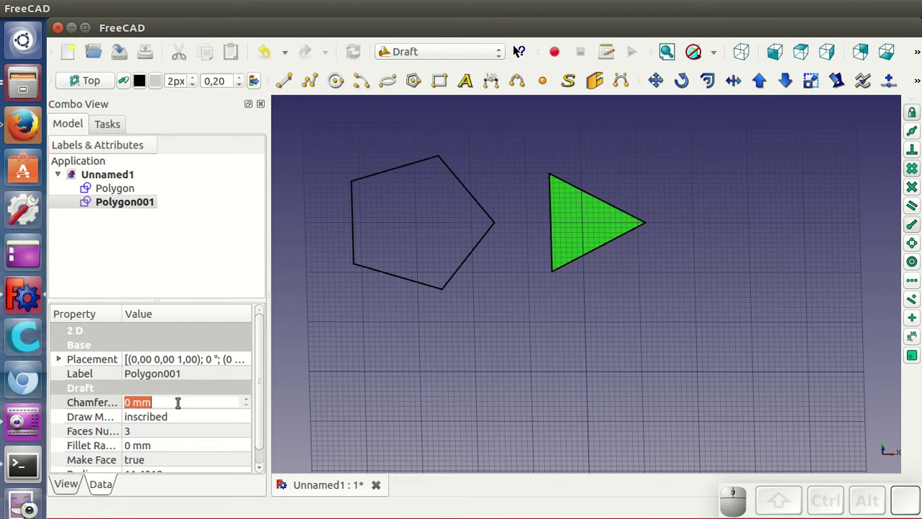
pyautogui.press('4')
pyautogui.click(192, 418)
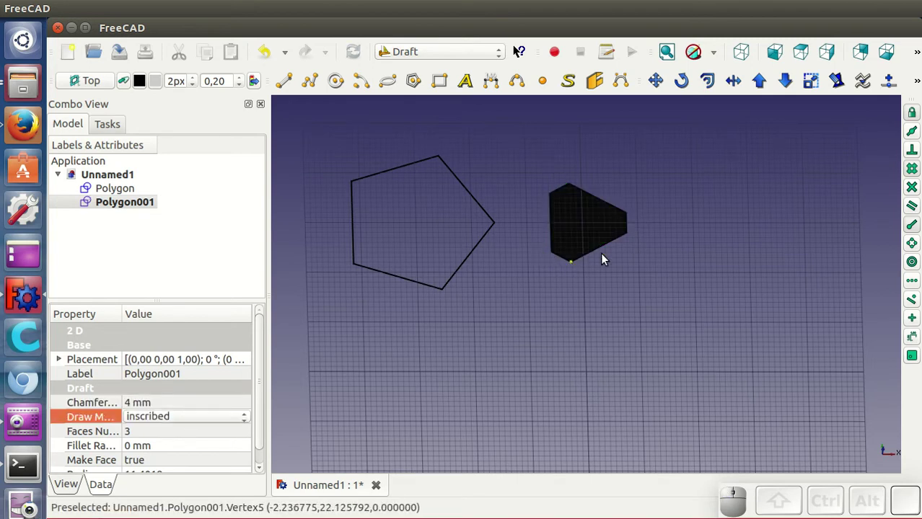
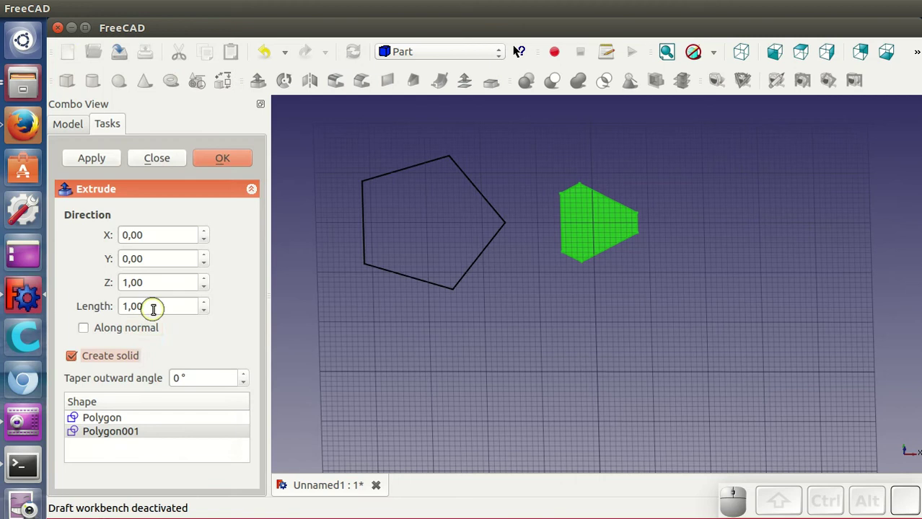
# Step: Extrude the chamfered Polygon001 into a solid in the Part workbench and return to Draft
pyautogui.scroll(3)
pyautogui.click(215, 156)
pyautogui.click(508, 326)
pyautogui.moveTo(591, 363); pyautogui.dragTo(417, 160)
pyautogui.click(403, 53)
pyautogui.click(418, 71)
# Step: Draw a third filled triangle at the right of the grid
pyautogui.click(419, 79)
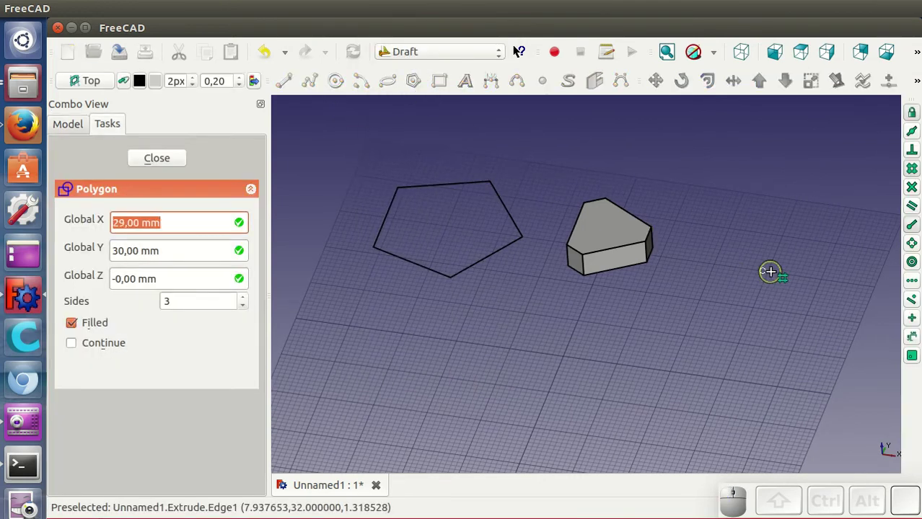
pyautogui.click(772, 276)
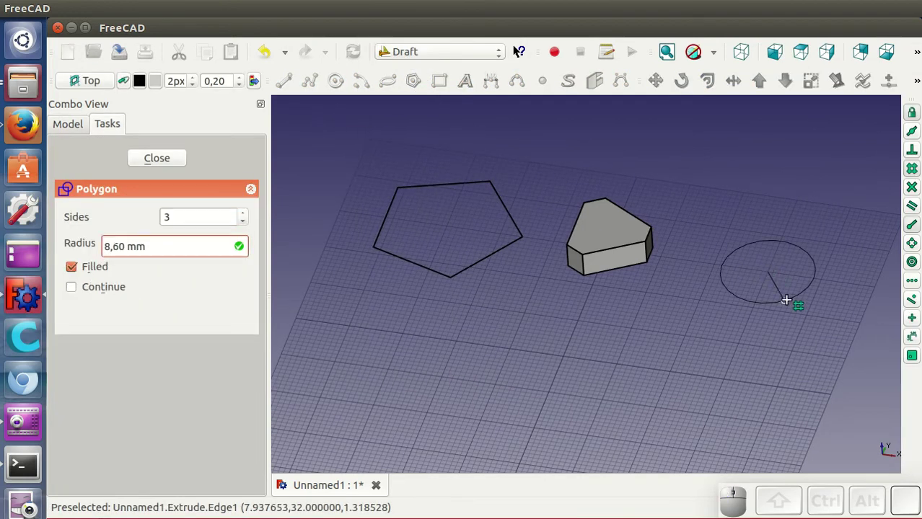
pyautogui.click(792, 305)
# Step: Give the new triangle Polygon002 a Fillet Radius of 3 mm
pyautogui.click(136, 219)
pyautogui.click(168, 451)
pyautogui.scroll(3)
pyautogui.scroll(3)
pyautogui.click(176, 432)
pyautogui.moveTo(261, 420); pyautogui.dragTo(226, 459)
pyautogui.click(219, 462)
pyautogui.scroll(3)
# Step: In Part, set up an Extrude of Polygon002 with Length 6
pyautogui.click(218, 448)
pyautogui.click(214, 453)
pyautogui.click(214, 445)
pyautogui.click(775, 271)
pyautogui.click(418, 57)
pyautogui.click(425, 191)
pyautogui.click(269, 81)
pyautogui.click(122, 361)
pyautogui.click(159, 304)
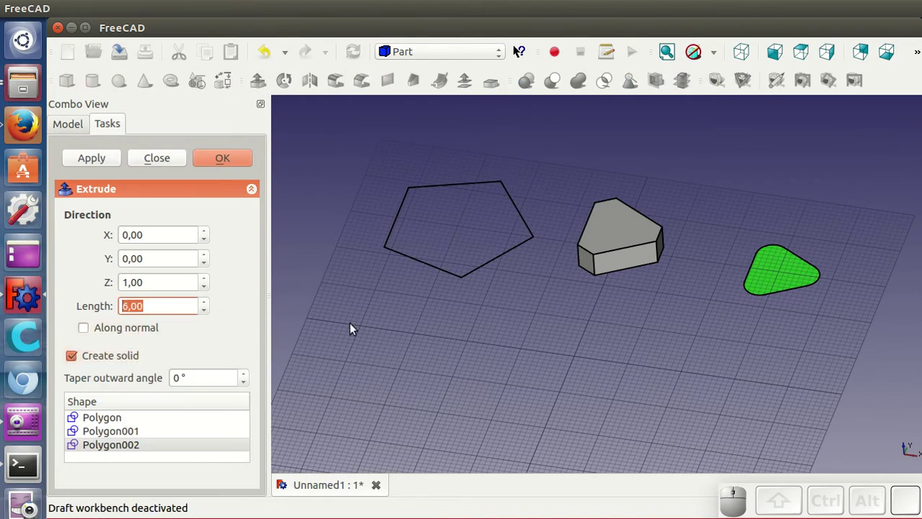
# Step: Confirm the extrusion and select the base Polygon002 under Extrude001
pyautogui.click(231, 162)
pyautogui.click(411, 326)
pyautogui.click(790, 290)
pyautogui.click(73, 218)
pyautogui.click(124, 236)
# Step: Change the base polygon's Faces Number to 6 and look at the hexagonal solid from above
pyautogui.moveTo(263, 411); pyautogui.dragTo(262, 452)
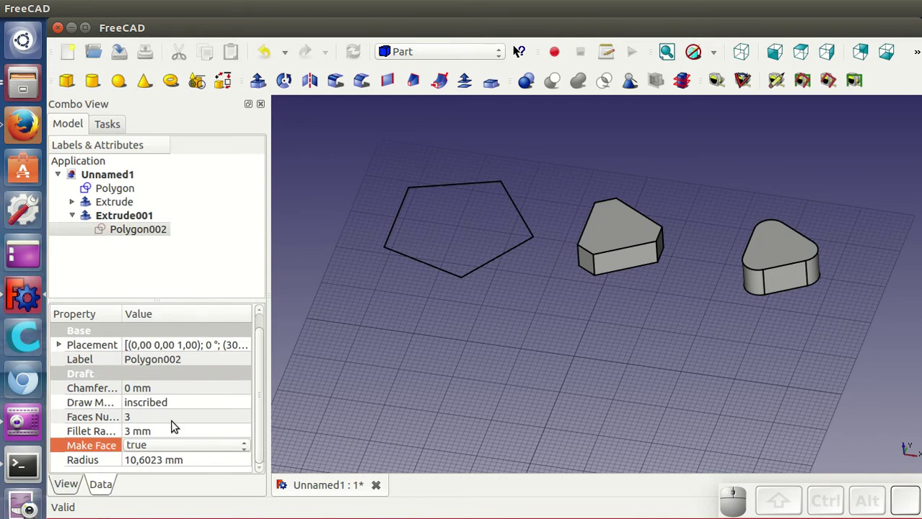
pyautogui.click(170, 411)
pyautogui.scroll(3)
pyautogui.click(189, 406)
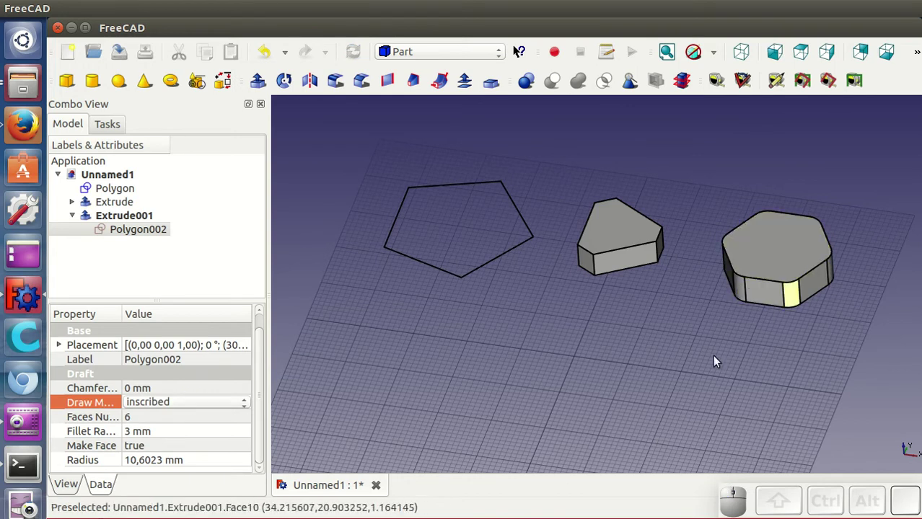
pyautogui.moveTo(562, 393); pyautogui.dragTo(649, 314)
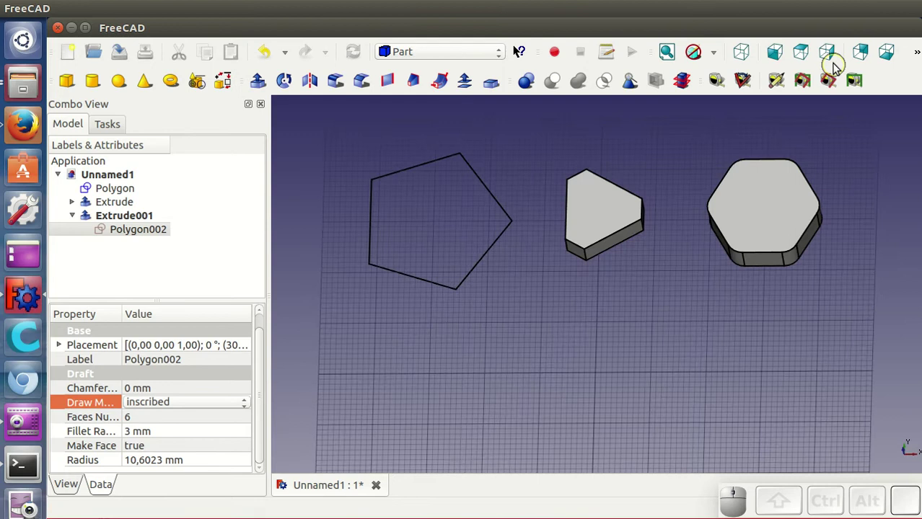
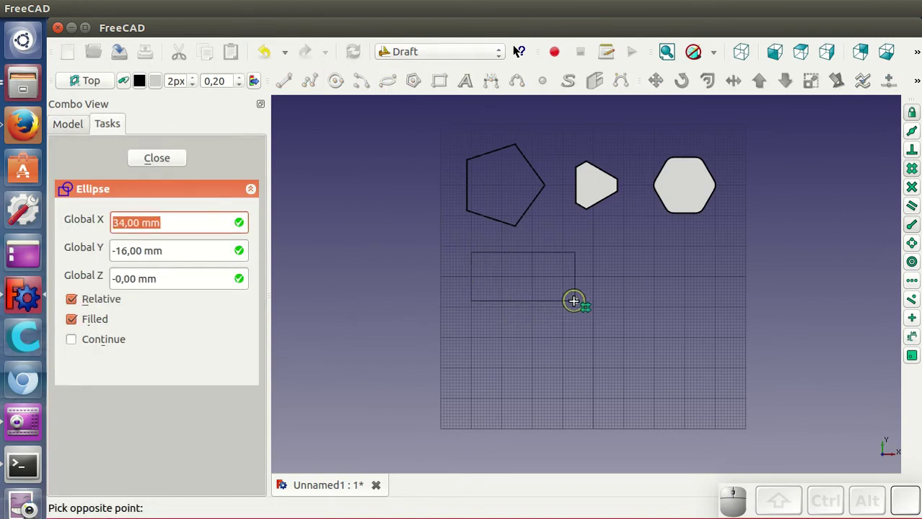
# Step: Finish the first Draft ellipse and turn its Make Face off
pyautogui.click(579, 307)
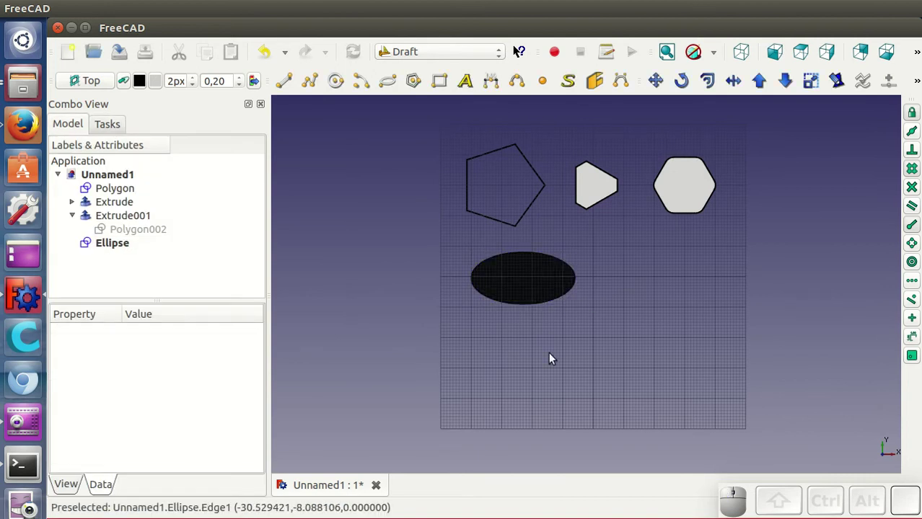
pyautogui.moveTo(597, 420); pyautogui.dragTo(524, 299)
pyautogui.click(506, 284)
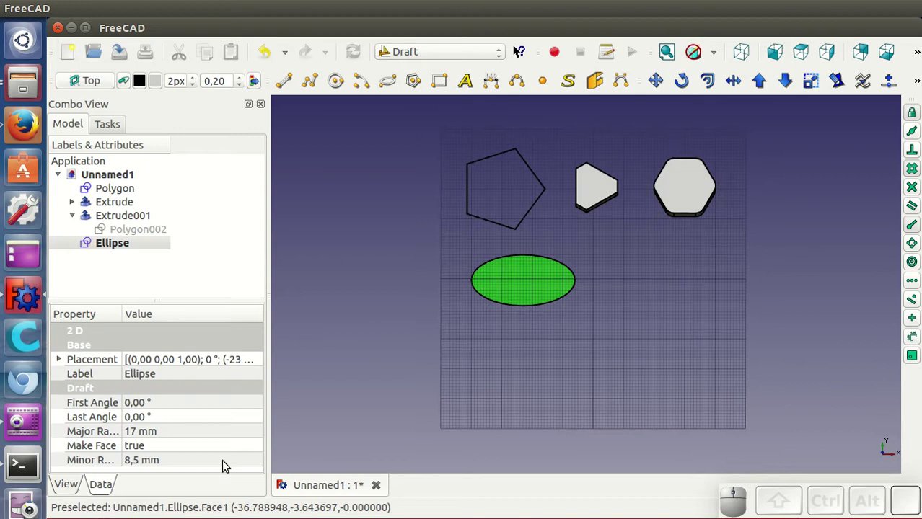
pyautogui.click(171, 448)
pyautogui.click(166, 427)
pyautogui.click(422, 346)
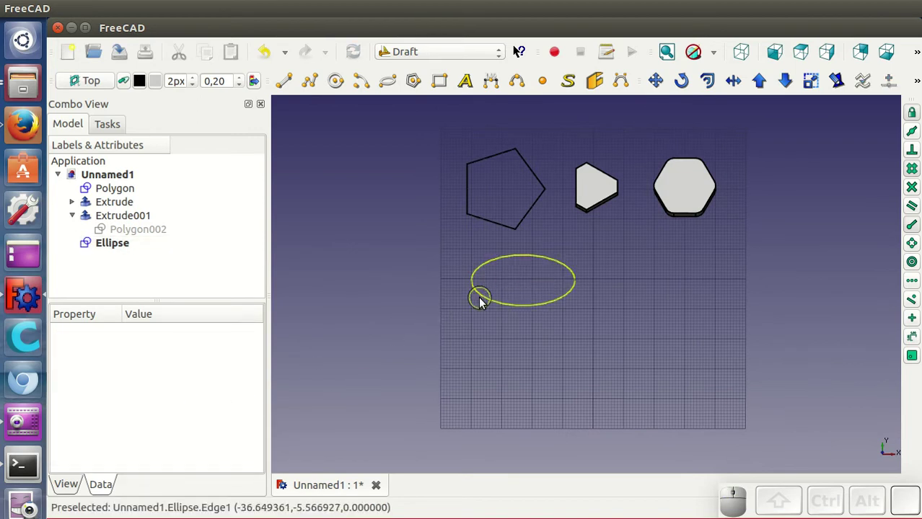
# Step: Set the ellipse's Last Angle to -90° and draw a second filled ellipse to the right
pyautogui.click(484, 302)
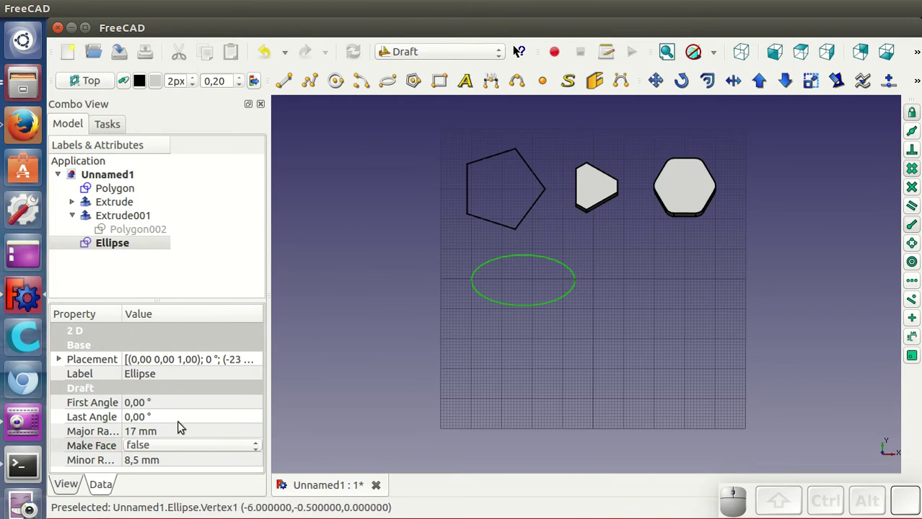
pyautogui.click(167, 420)
pyautogui.press('-')
pyautogui.press('9')
pyautogui.press('Return')
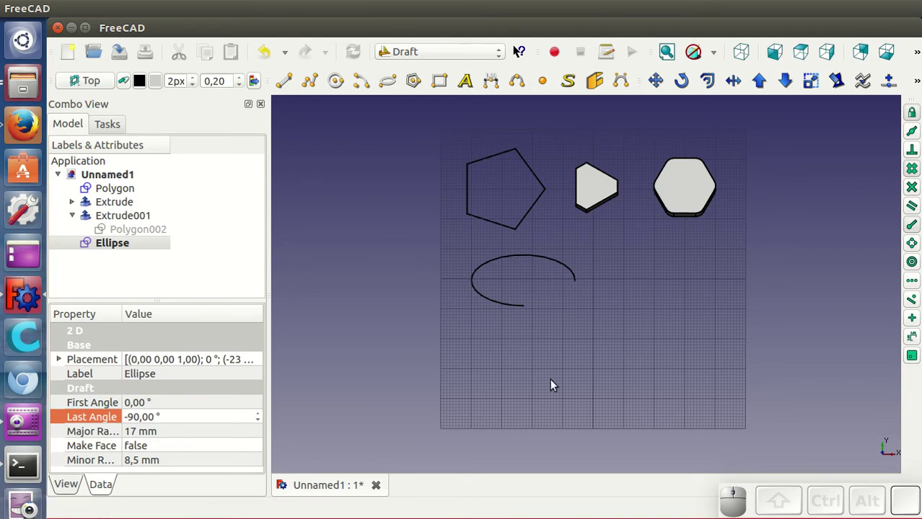
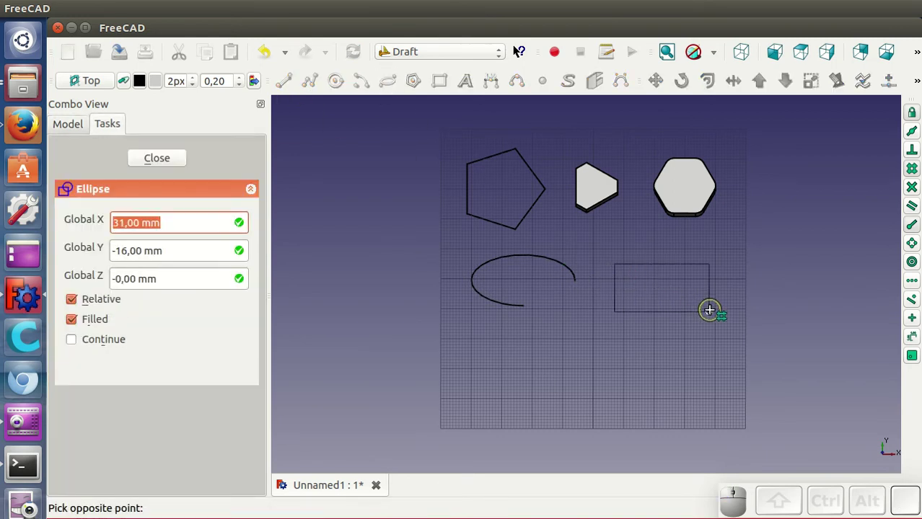
pyautogui.click(710, 310)
pyautogui.click(653, 289)
# Step: Extrude the second ellipse with Create solid ticked into Extrude002
pyautogui.click(401, 44)
pyautogui.click(417, 201)
pyautogui.click(267, 88)
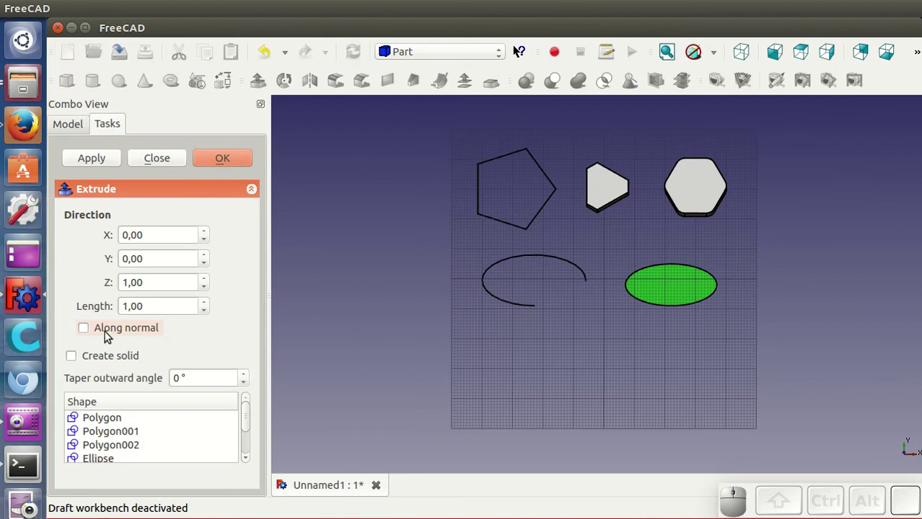
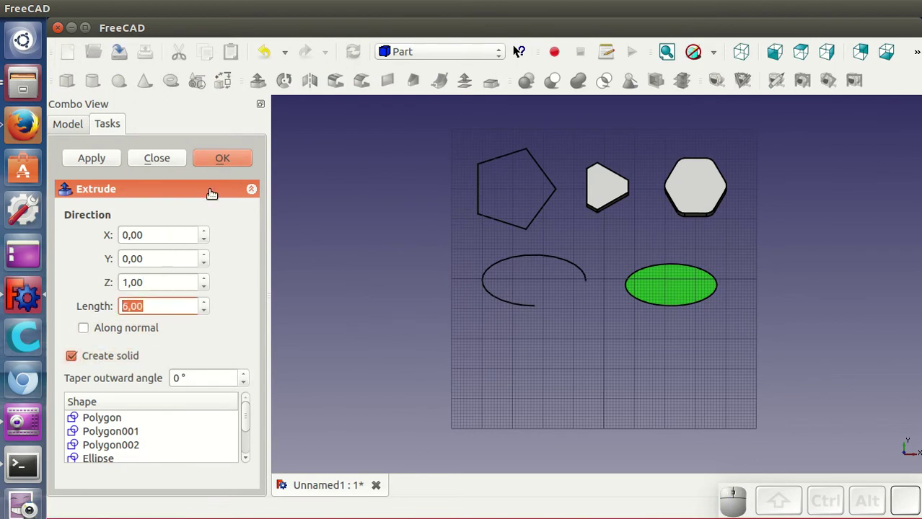
pyautogui.click(224, 163)
# Step: Switch back to the Draft workbench
pyautogui.click(419, 316)
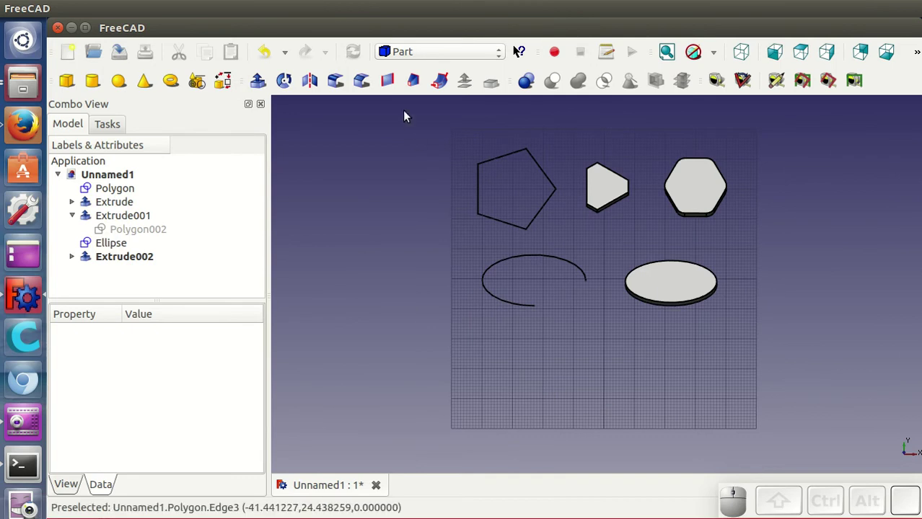
pyautogui.click(412, 56)
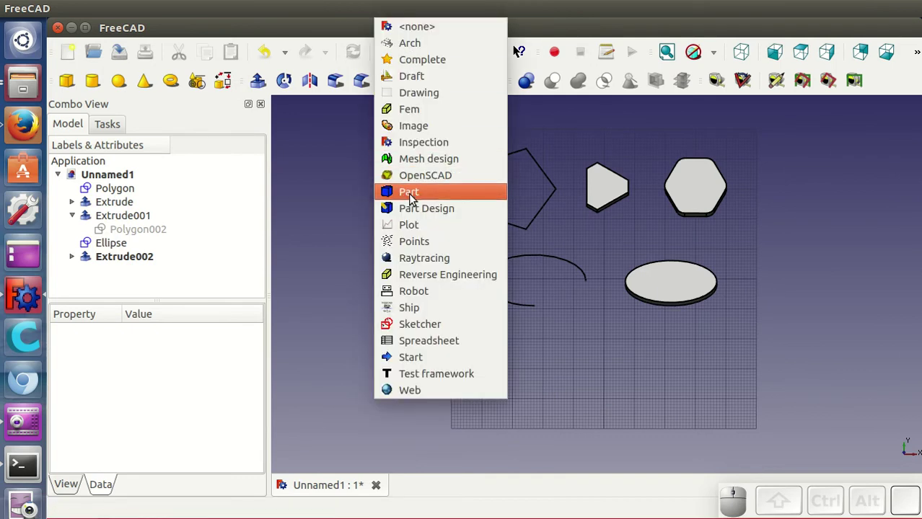
pyautogui.click(417, 83)
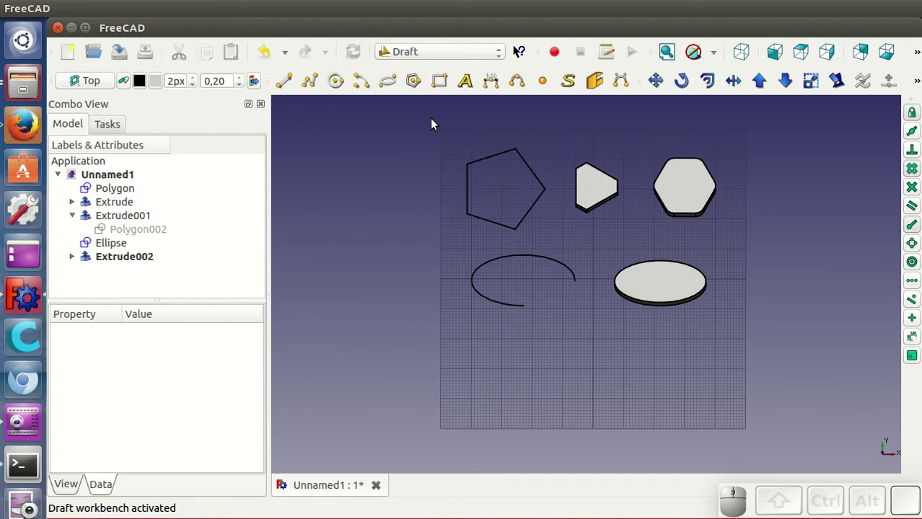
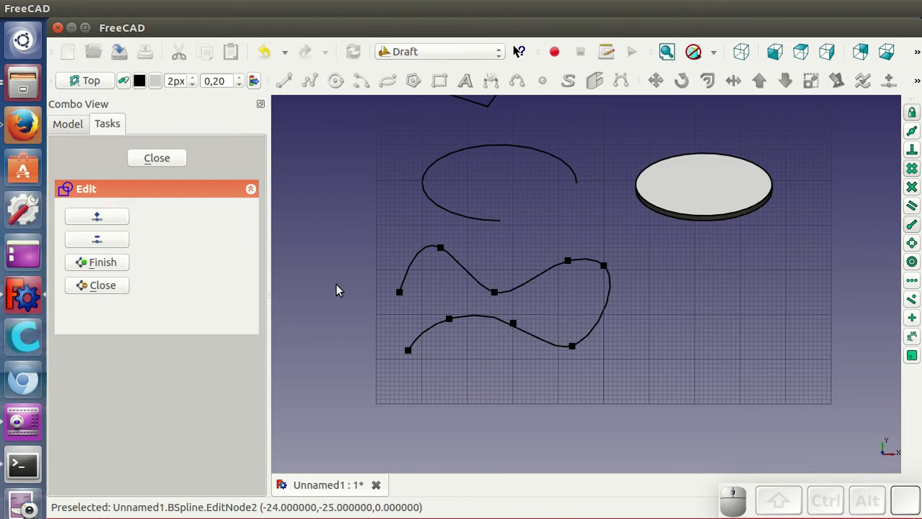
# Step: Finish the wavy open B-spline's points and select the curve
pyautogui.click(168, 158)
pyautogui.click(516, 290)
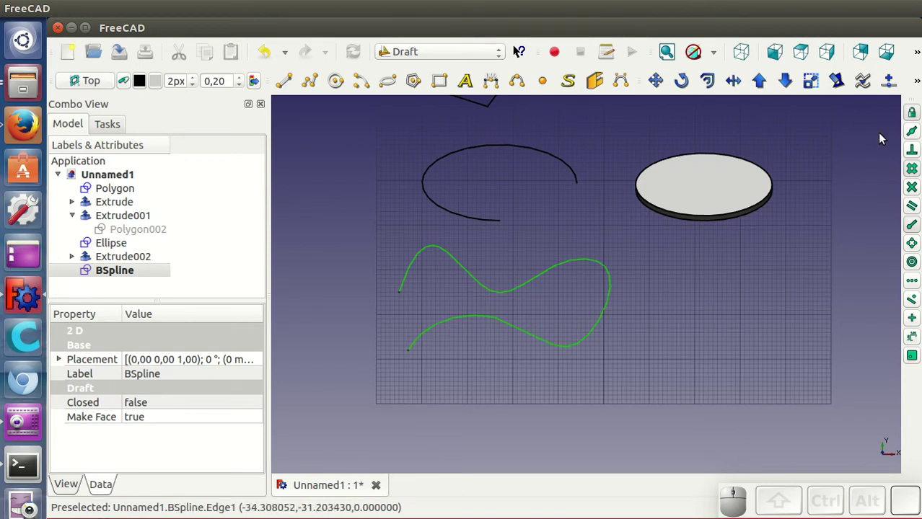
# Step: Convert the B-spline into a straight-segment DWire and enter then leave its point editing
pyautogui.click(868, 85)
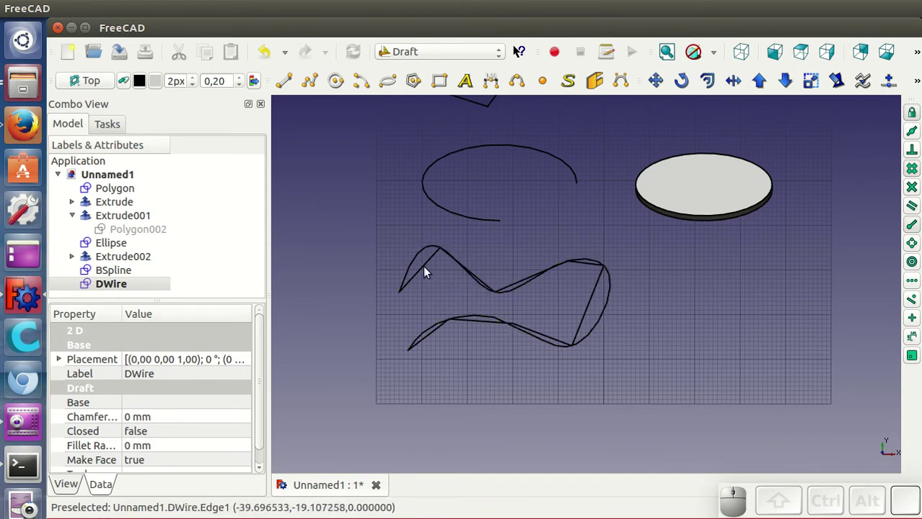
pyautogui.click(420, 254)
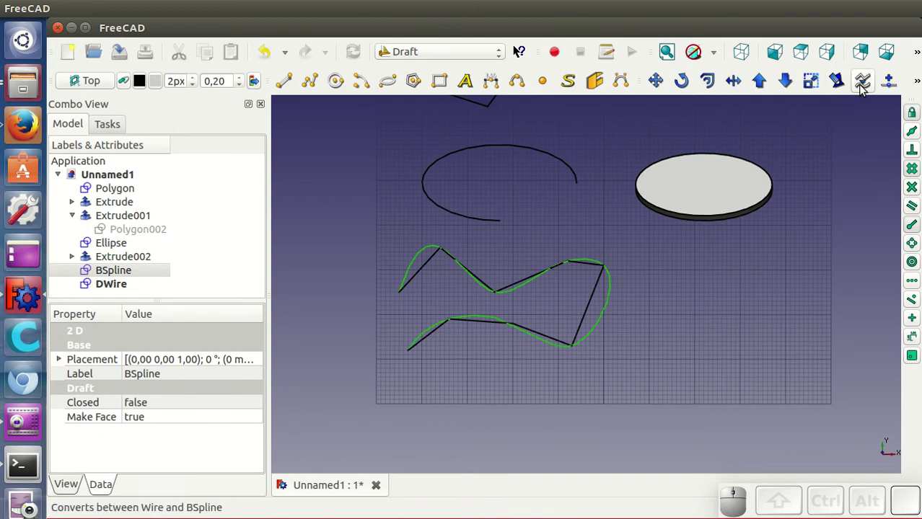
pyautogui.click(842, 77)
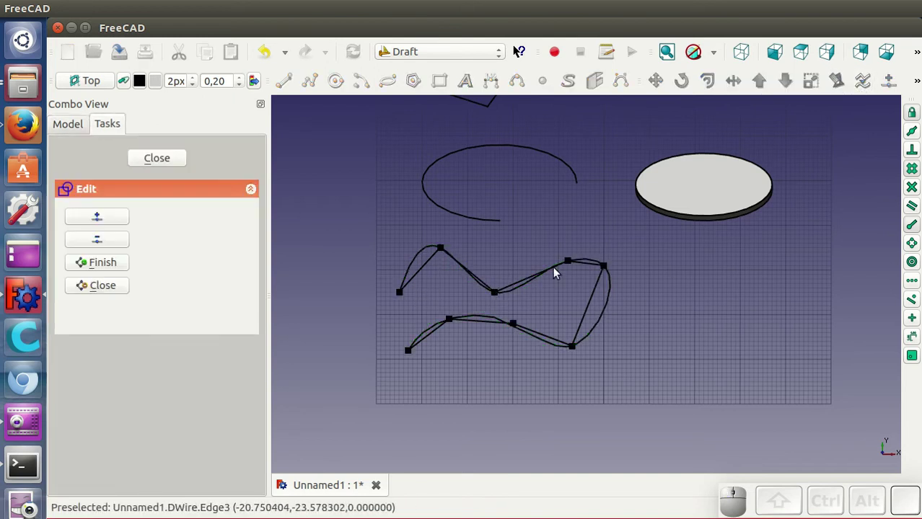
pyautogui.click(170, 159)
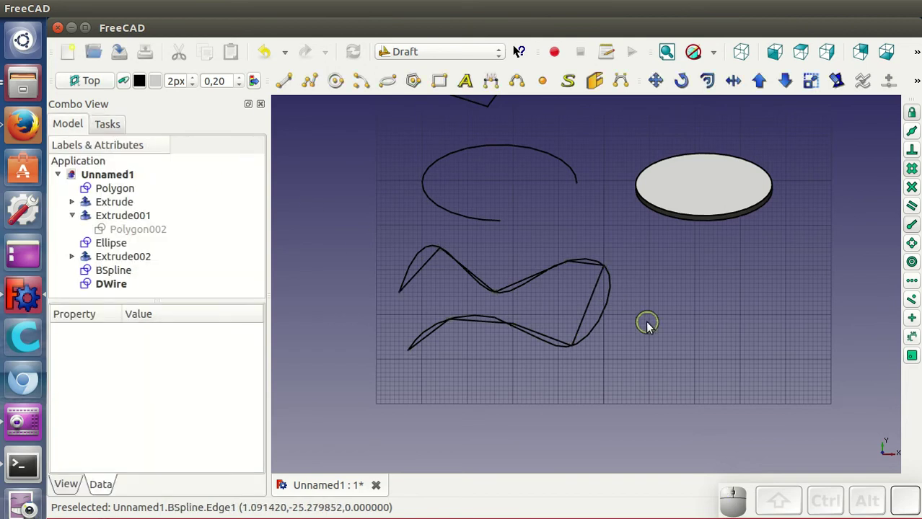
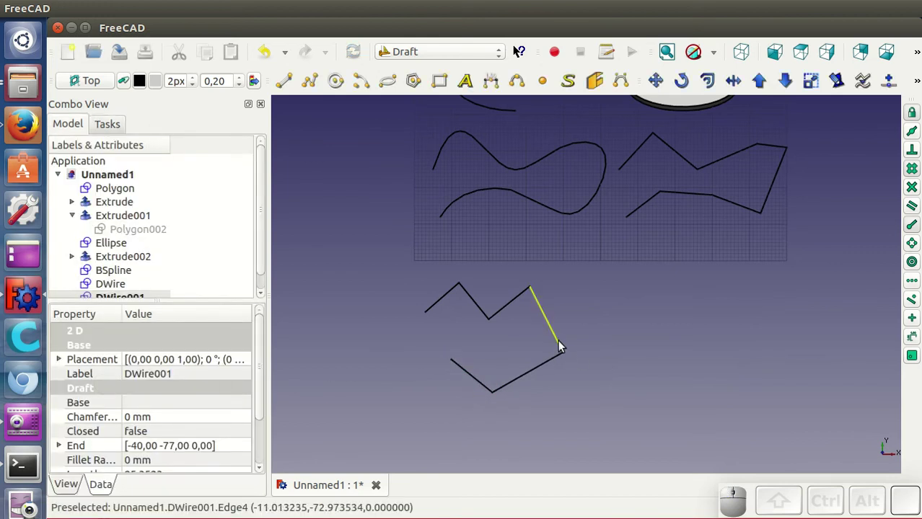
# Step: Convert the zig-zag DWire001 into an overlapping B-spline
pyautogui.click(560, 344)
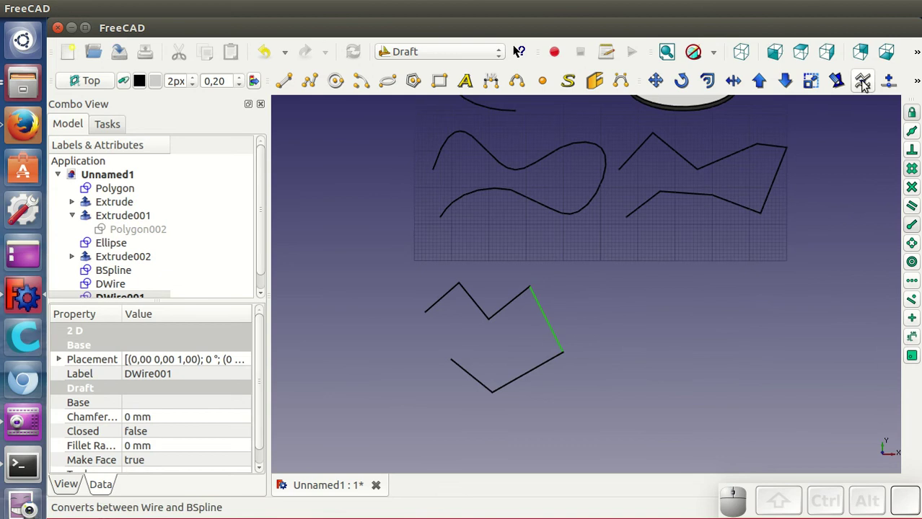
pyautogui.click(868, 80)
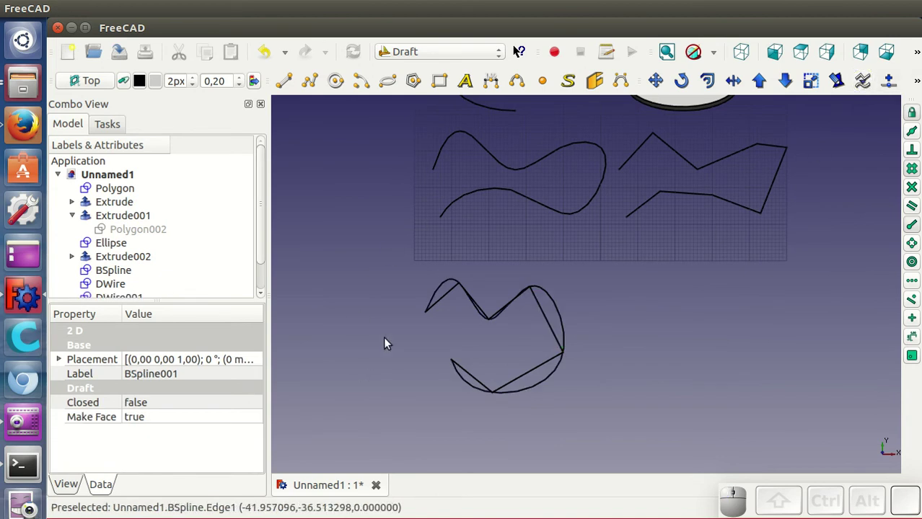
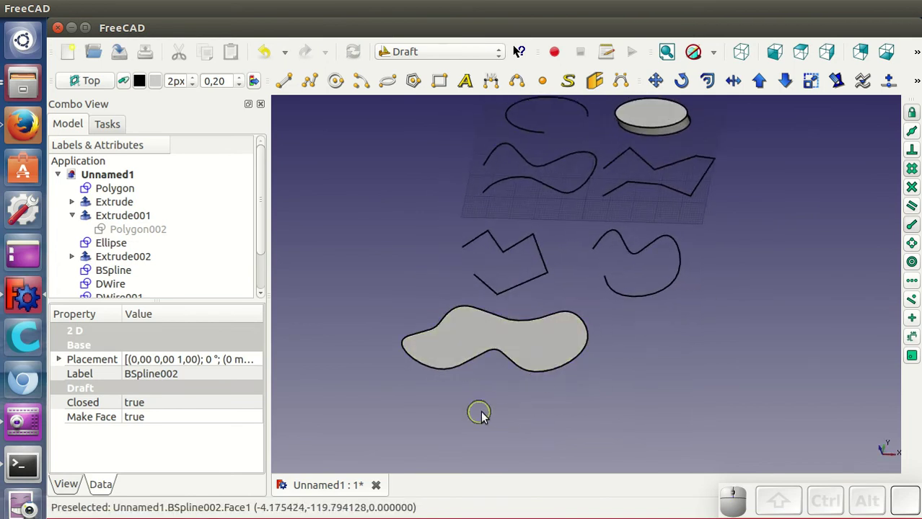
# Step: Edit the closed filled B-spline (BSpline002), moving two control points to reshape its outline
pyautogui.click(534, 347)
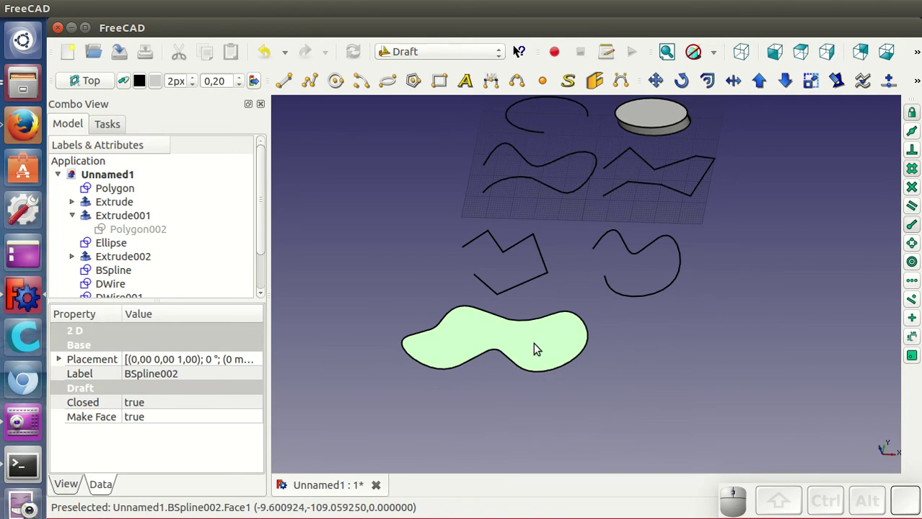
pyautogui.click(839, 78)
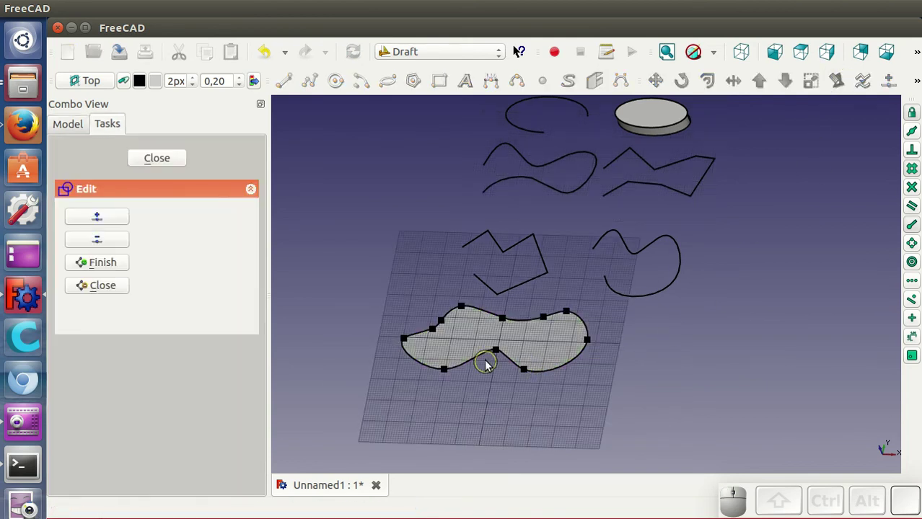
pyautogui.click(500, 352)
pyautogui.click(500, 364)
pyautogui.click(628, 402)
pyautogui.click(548, 428)
# Step: Pick a final control point, finish the edit and tilt the view of the drawing plane
pyautogui.click(177, 163)
pyautogui.click(619, 405)
pyautogui.moveTo(528, 373); pyautogui.dragTo(575, 395)
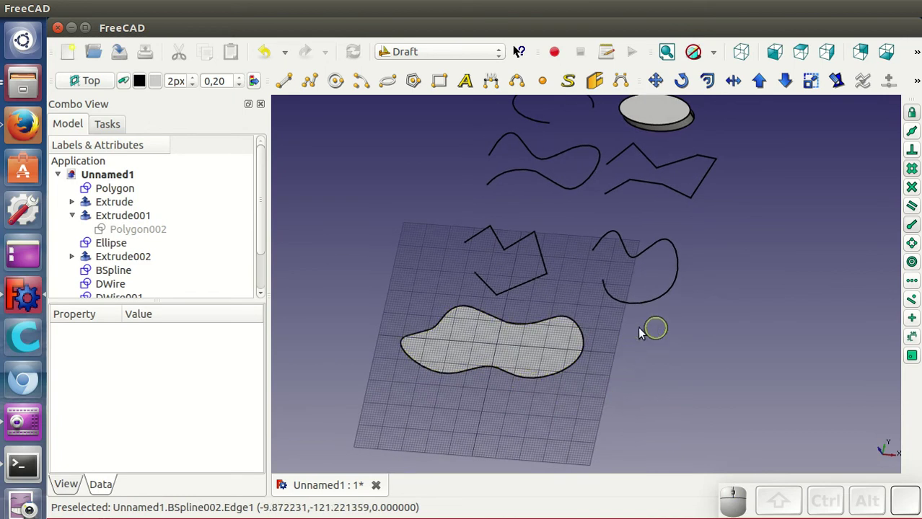
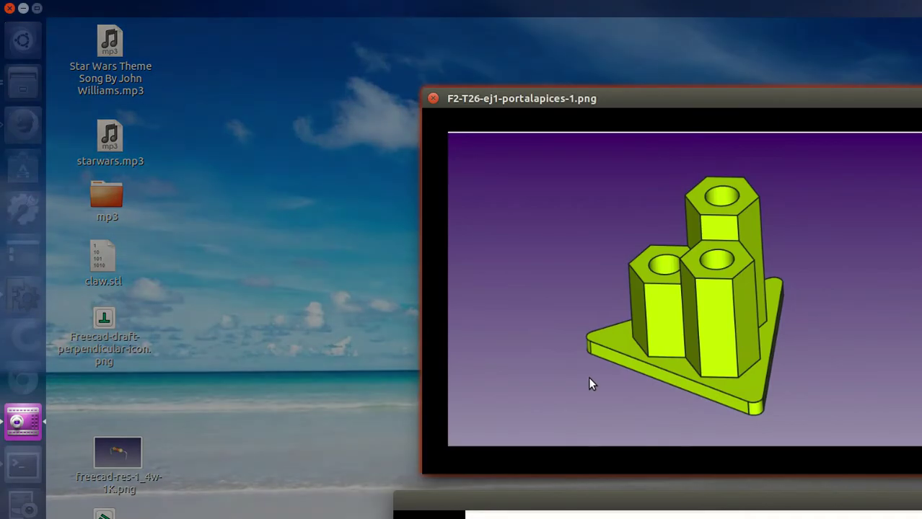
# Step: Bring the Image Viewer window to the front over FreeCAD
pyautogui.click(594, 383)
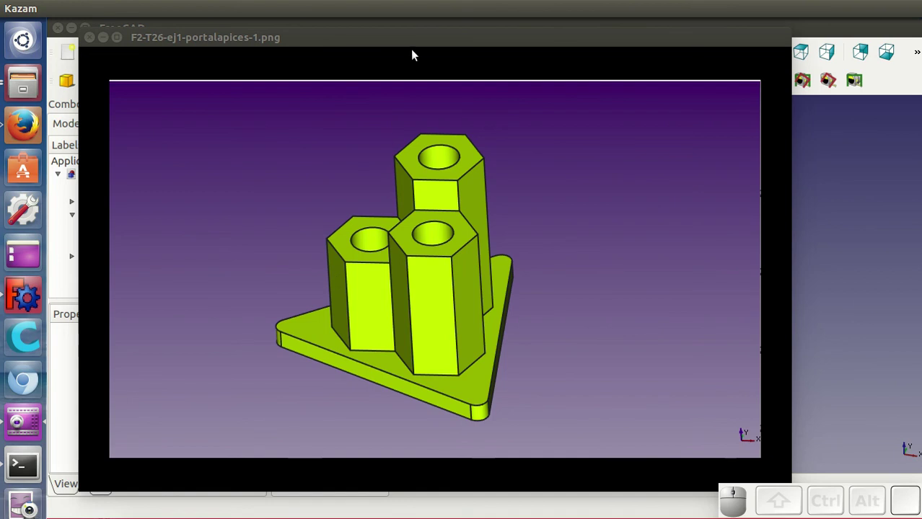
pyautogui.click(421, 39)
pyautogui.click(372, 40)
pyautogui.click(368, 35)
# Step: Advance through the pencil-holder images to the dimensioned 49/39/29 mm towers drawing
pyautogui.press('Right')
pyautogui.click(369, 35)
pyautogui.press('Right')
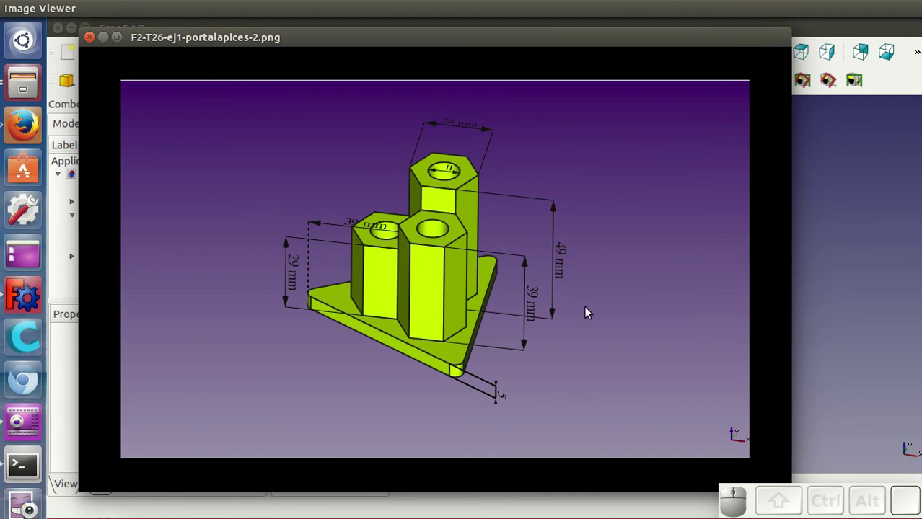
# Step: Advance past planets-2 and the dimensioned orbits drawing to the fried-egg (huevo-frito) image
pyautogui.press('Right')
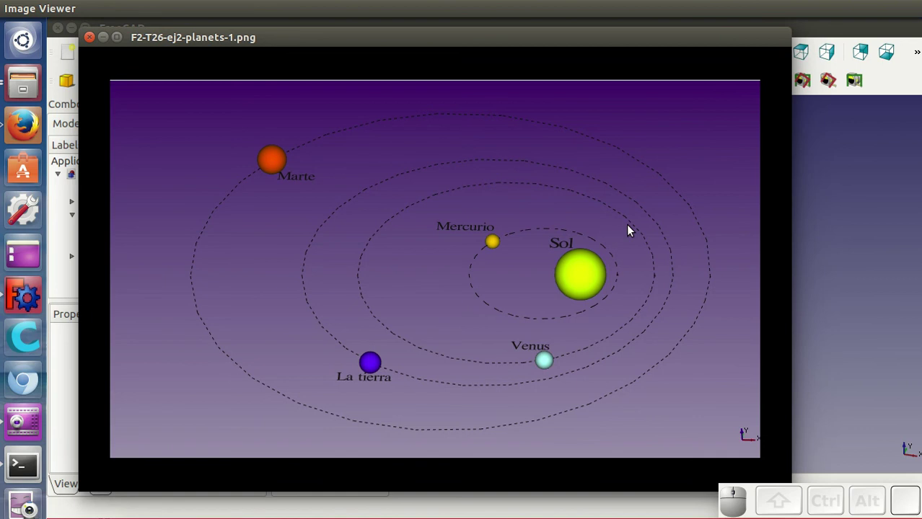
pyautogui.press('Right')
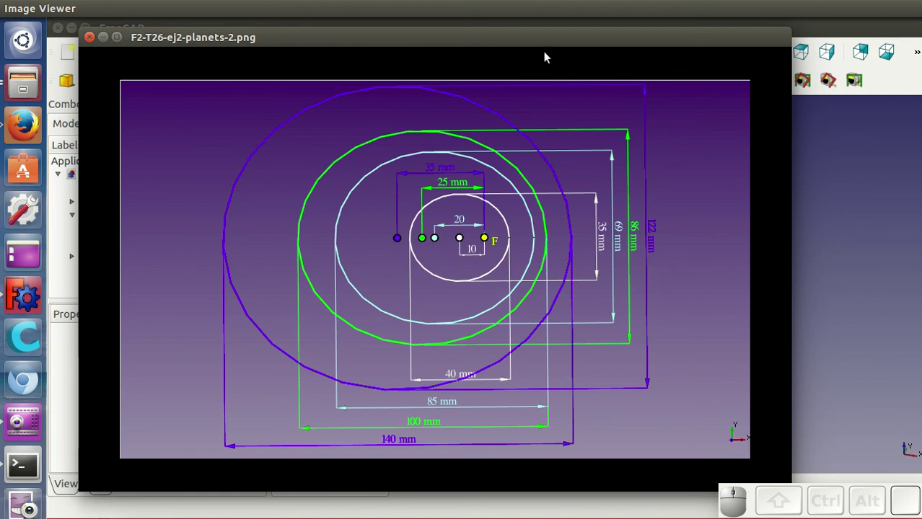
pyautogui.click(542, 39)
pyautogui.press('Right')
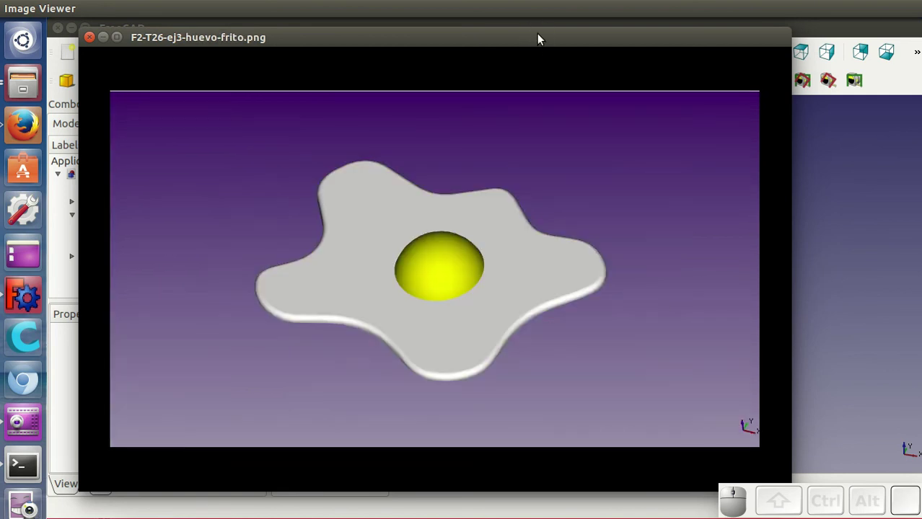